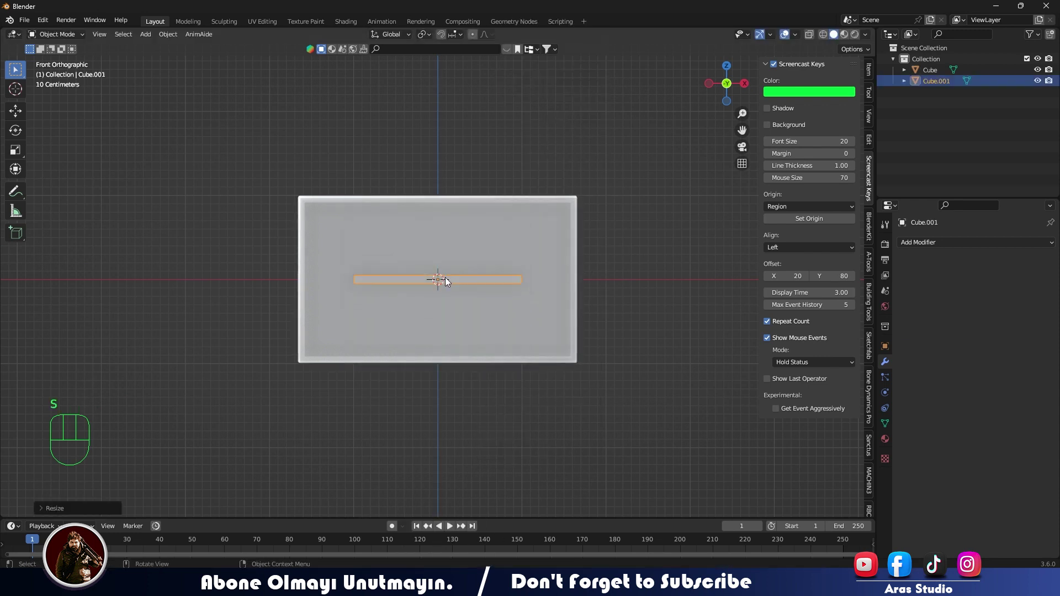
Step: Scale the shelf board along Y until it spans the frame's full depth, checked from above in X-ray
left_click_drag(481, 311, 434, 349)
middle_click(428, 353)
key("s")
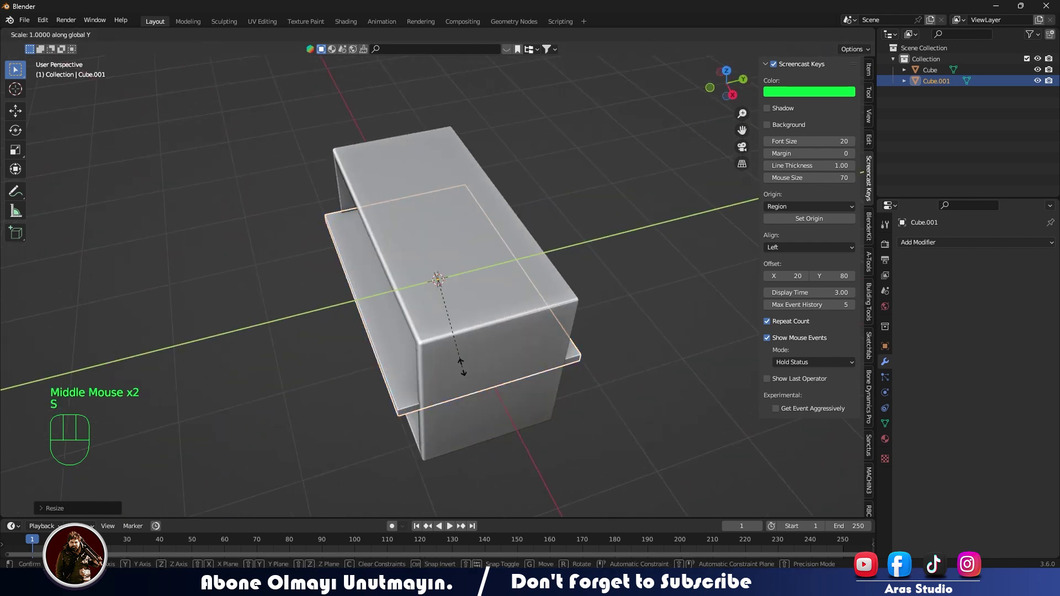
left_click_drag(487, 350, 572, 317)
key("KP_7")
key("alt+z")
scroll("up", 3)
scroll("down", 3)
Step: Fine-tune the shelf so it sits inside the frame walls and verify it from the front
key("s")
left_click_drag(437, 333, 443, 256)
key("alt+z")
left_click_drag(468, 323, 394, 345)
left_click(193, 380)
left_click_drag(270, 369, 343, 368)
key("KP_1")
middle_click(344, 350)
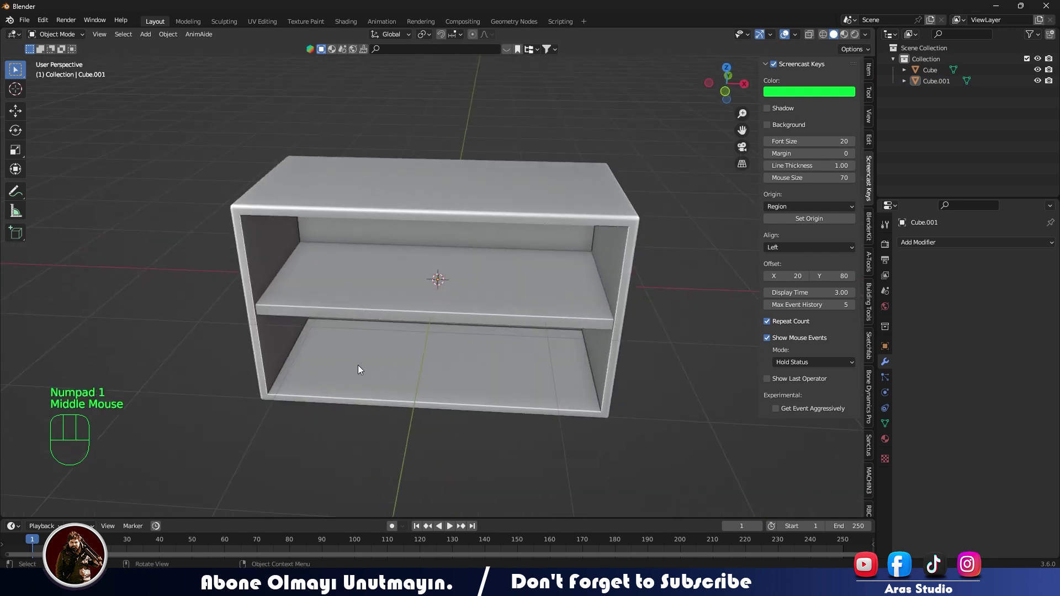
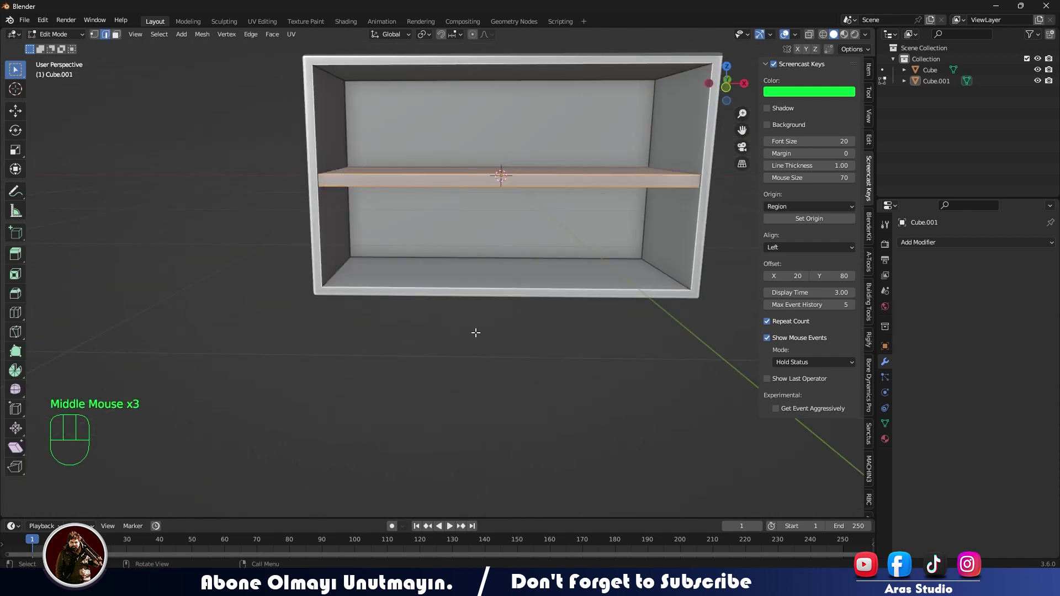
Step: Return to Object Mode in front view and start adding a new mesh for the angled leg
key("Tab")
middle_click(503, 320)
key("KP_1")
key("shift+a")
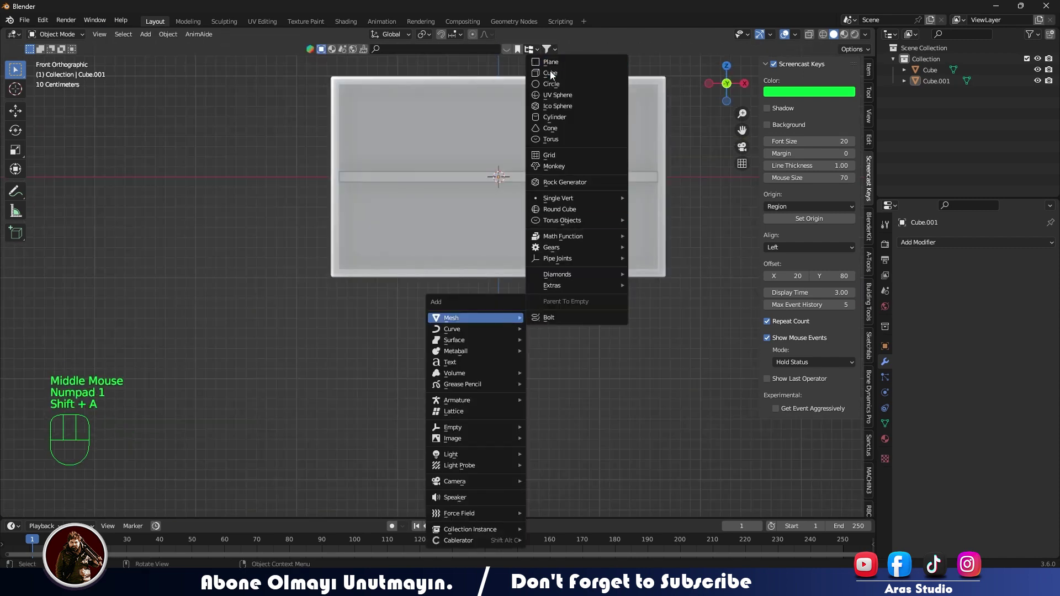
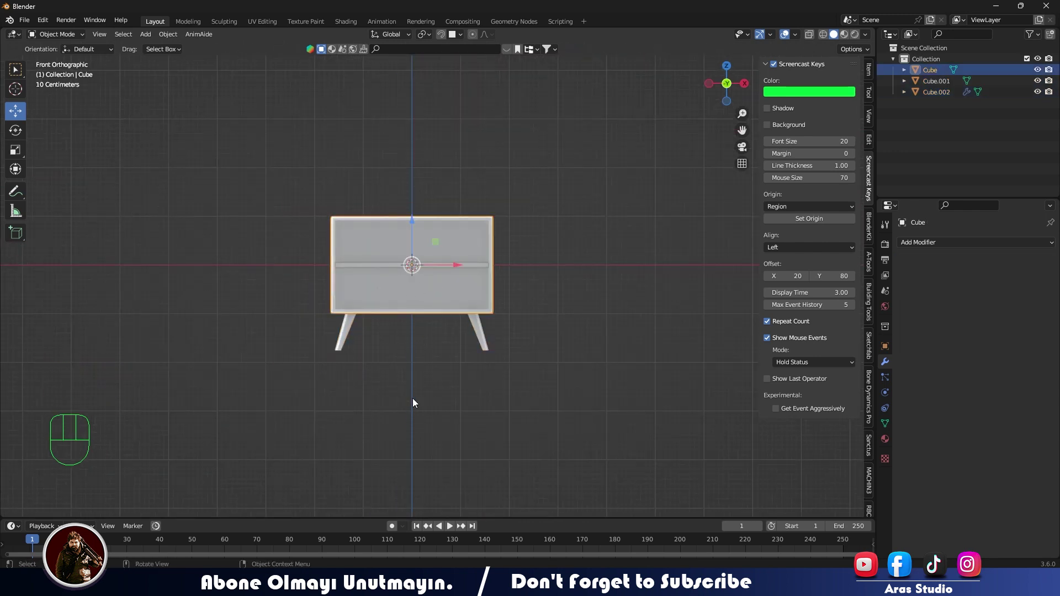
Step: Move the new cube to the frame's front edge, working from the top view in X-ray
scroll("up", 3)
left_click_drag(411, 386, 396, 275)
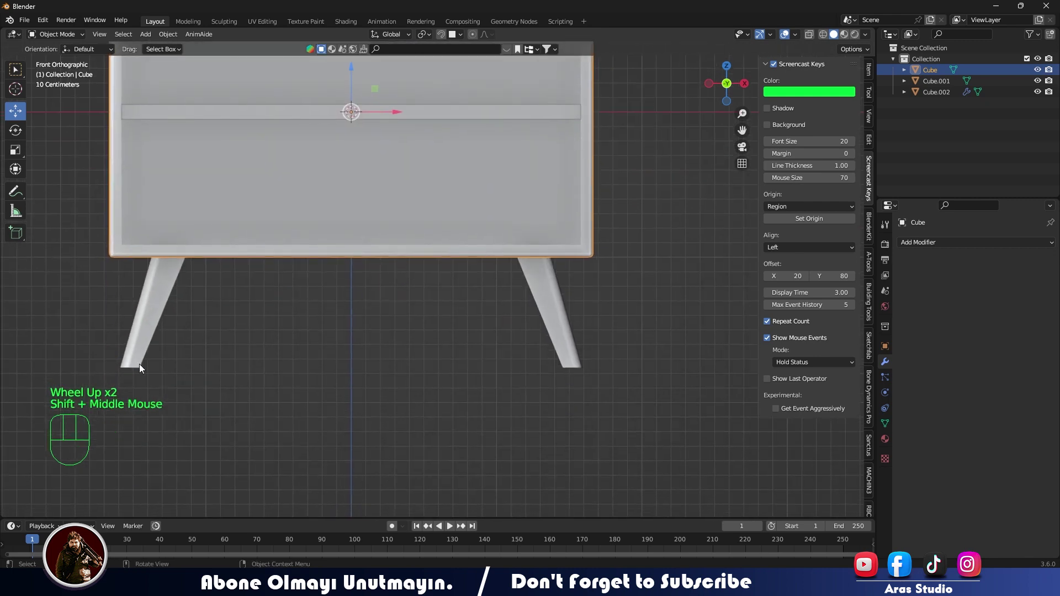
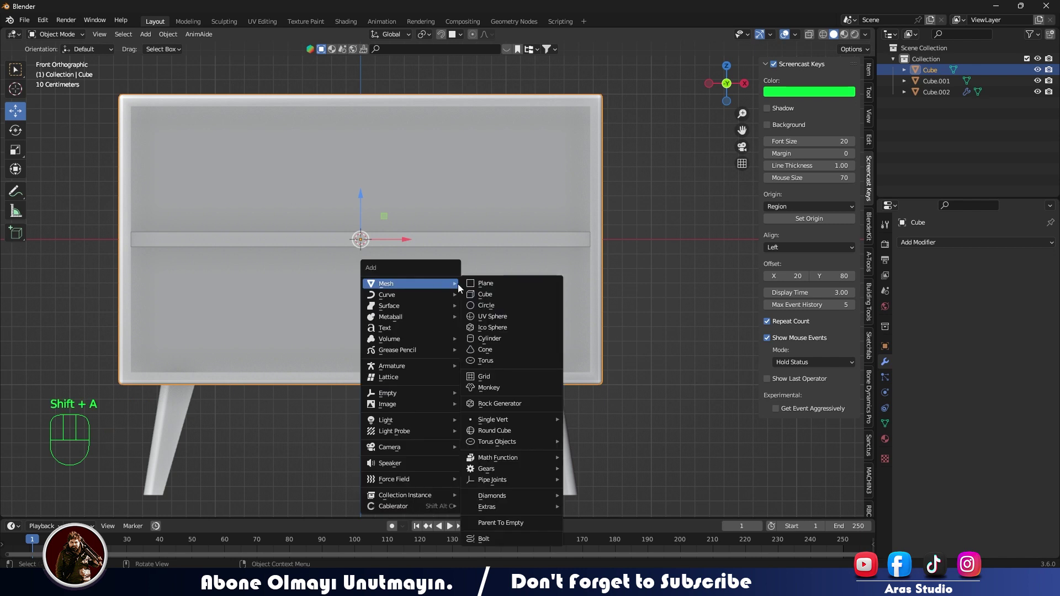
key("s")
middle_click(388, 277)
key("KP_7")
key("alt+z")
key("s")
left_click_drag(360, 233, 355, 343)
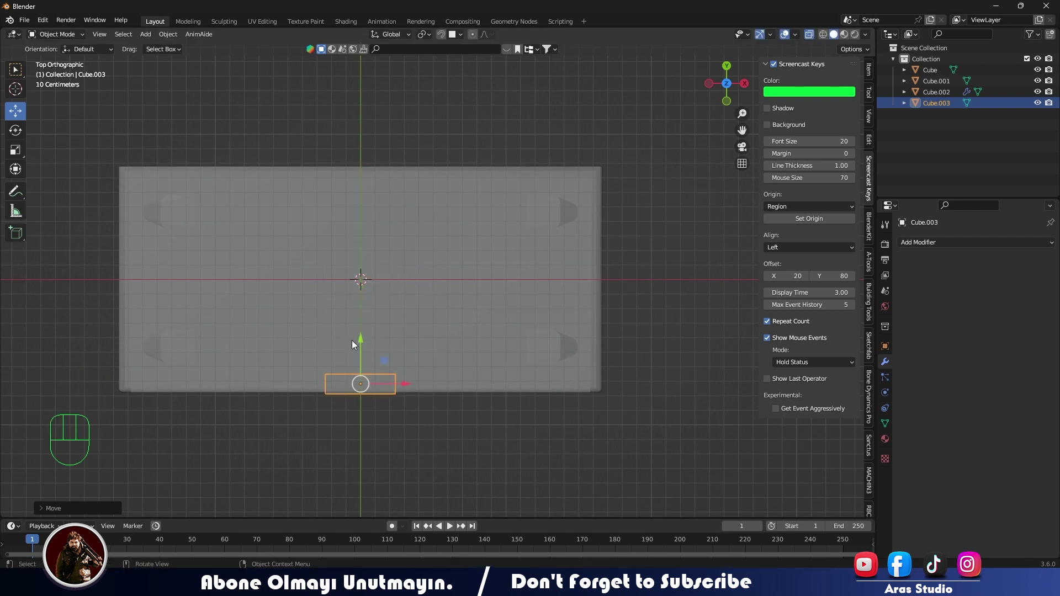
Step: Raise the block to just below the shelf and stretch it across the frame's width into a thin front rail
key("KP_1")
key("alt+z")
left_click(361, 197)
key("s")
left_click(358, 234)
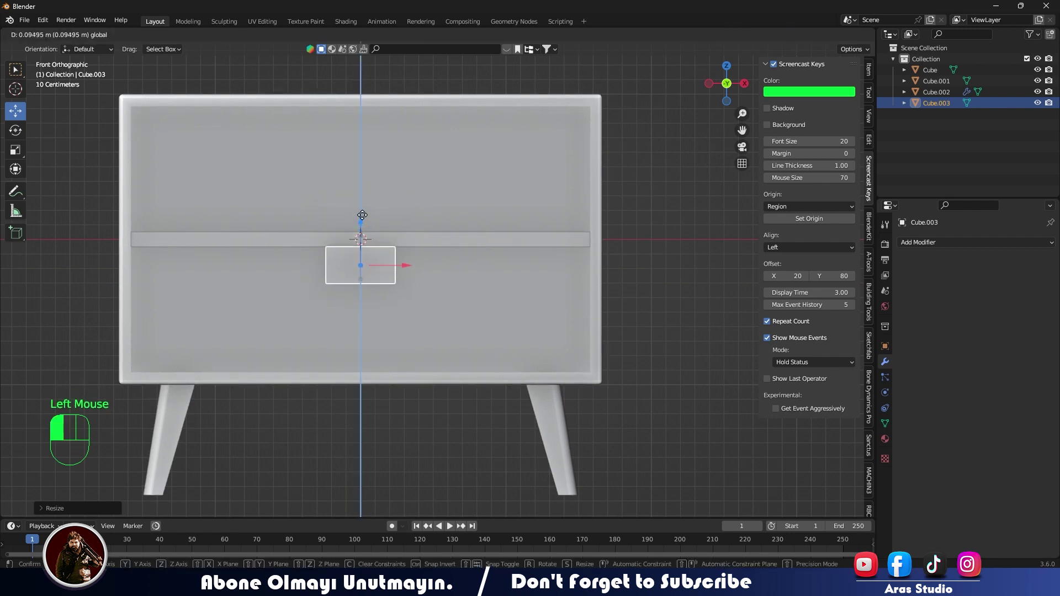
key("s")
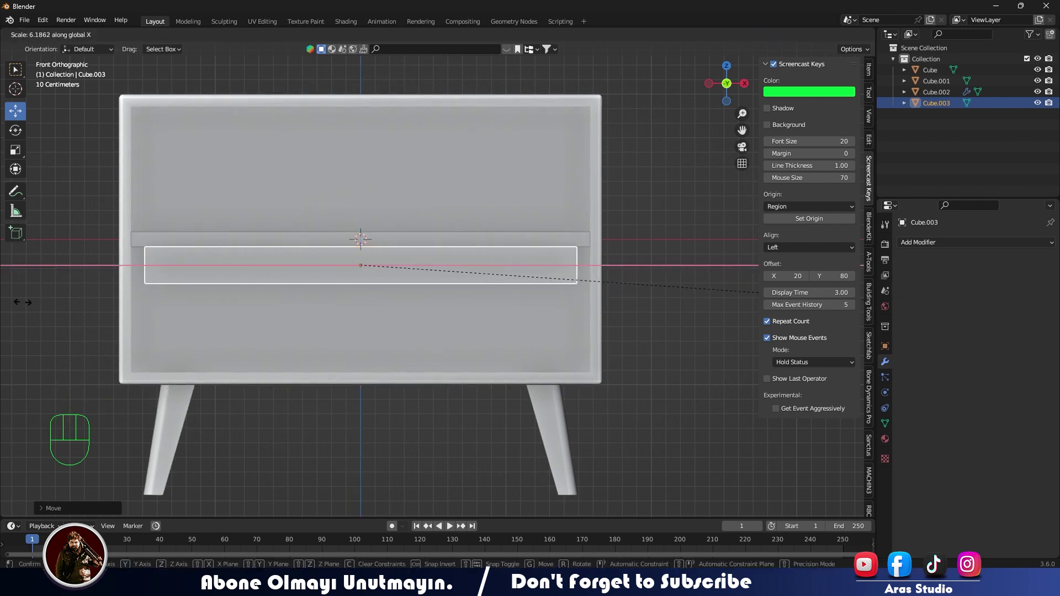
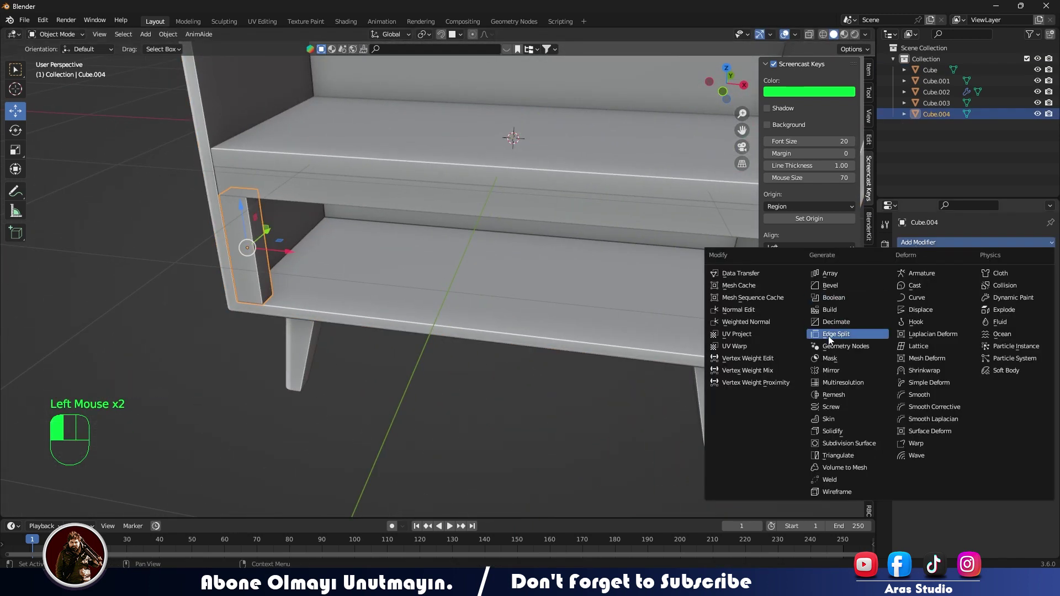
Step: Add a Mirror modifier to the front rail Cube.003 with the main frame Cube as mirror object
scroll("down", 3)
left_click(995, 281)
left_click(976, 281)
left_click_drag(1000, 279, 985, 281)
left_click_drag(975, 274, 983, 287)
left_click(1034, 316)
left_click(490, 358)
middle_click(507, 316)
left_click(486, 238)
left_click_drag(969, 243, 843, 366)
left_click(1035, 320)
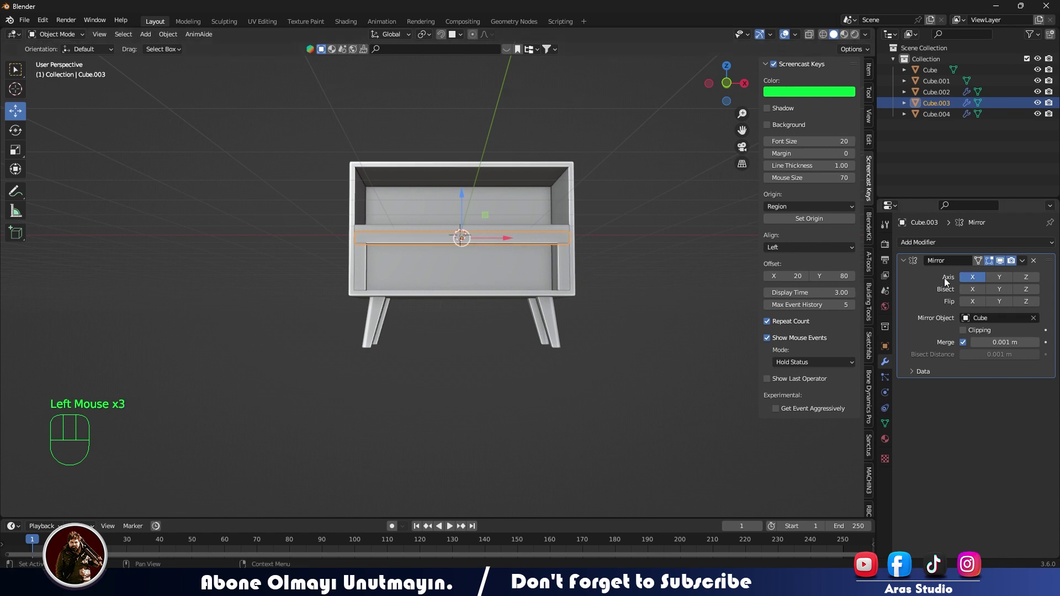
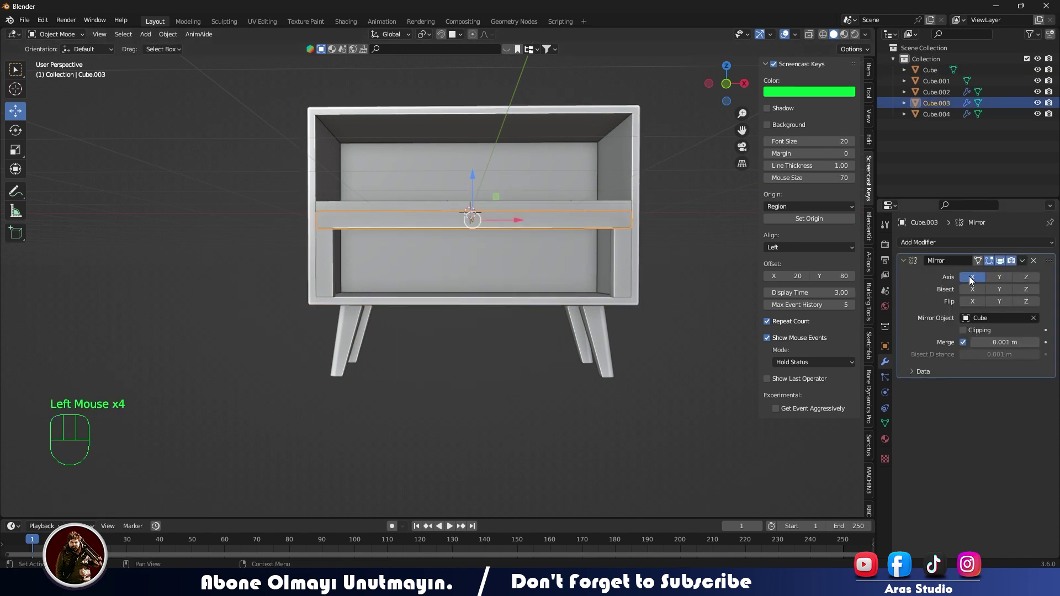
Step: Mirror the rail on the Z axis to create a matching board above the shelf and apply the modifier
left_click_drag(536, 231, 517, 273)
left_click(975, 282)
left_click(975, 296)
left_click_drag(976, 296, 990, 296)
double_click(1001, 296)
left_click(1028, 292)
left_click_drag(1028, 292, 1026, 293)
left_click(1030, 280)
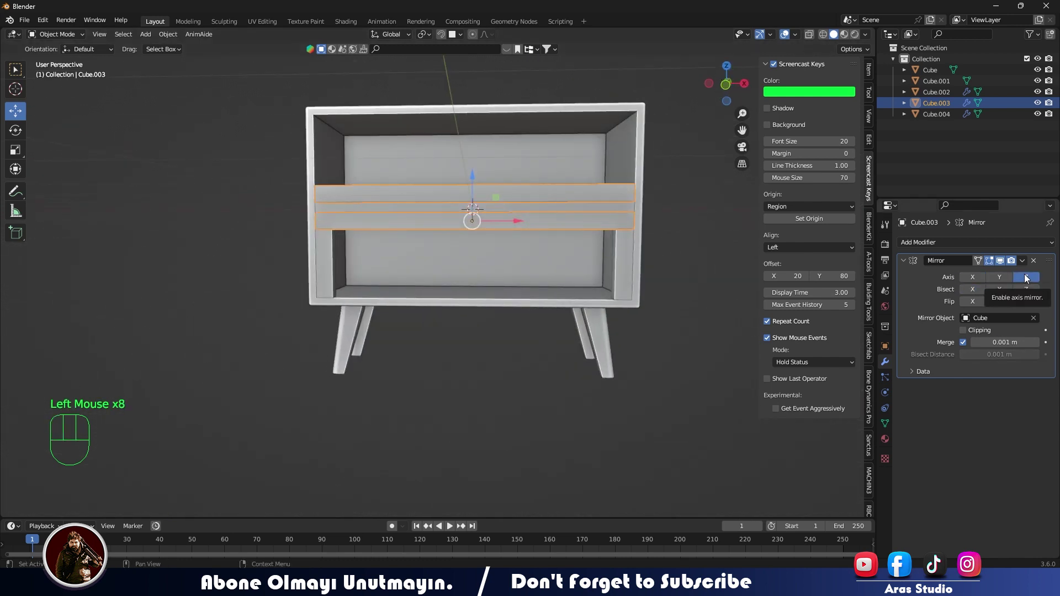
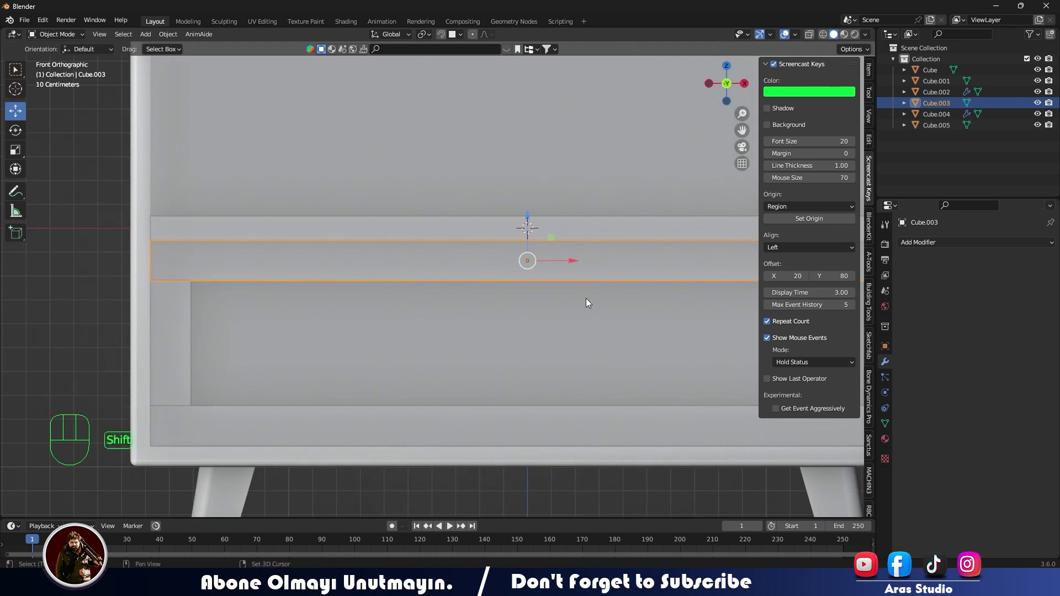
Step: Add a new cube and bring the view around to the shelf and front rail area
key("shift+a")
key("s")
key("KP_7")
scroll("down", 3)
left_click_drag(524, 219, 530, 260)
left_click_drag(488, 179, 496, 261)
left_click_drag(501, 247, 516, 186)
middle_click(513, 235)
Step: Shrink the new cube into a small block positioned at the front rail below the shelf
key("KP_1")
scroll("up", 3)
left_click_drag(577, 260, 534, 307)
left_click(489, 263)
key("s")
scroll("down", 3)
left_click_drag(464, 389, 427, 406)
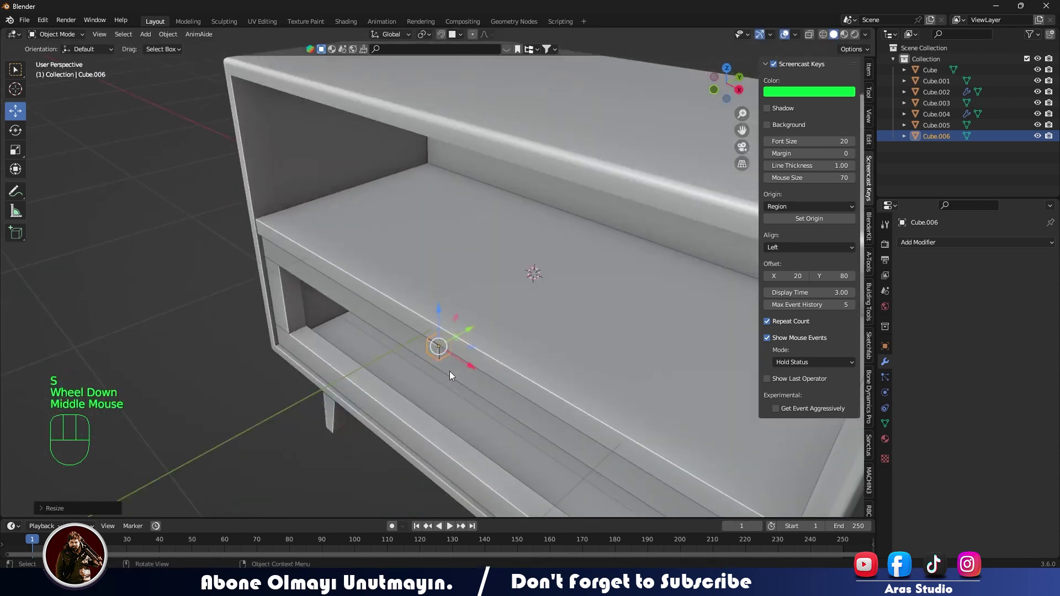
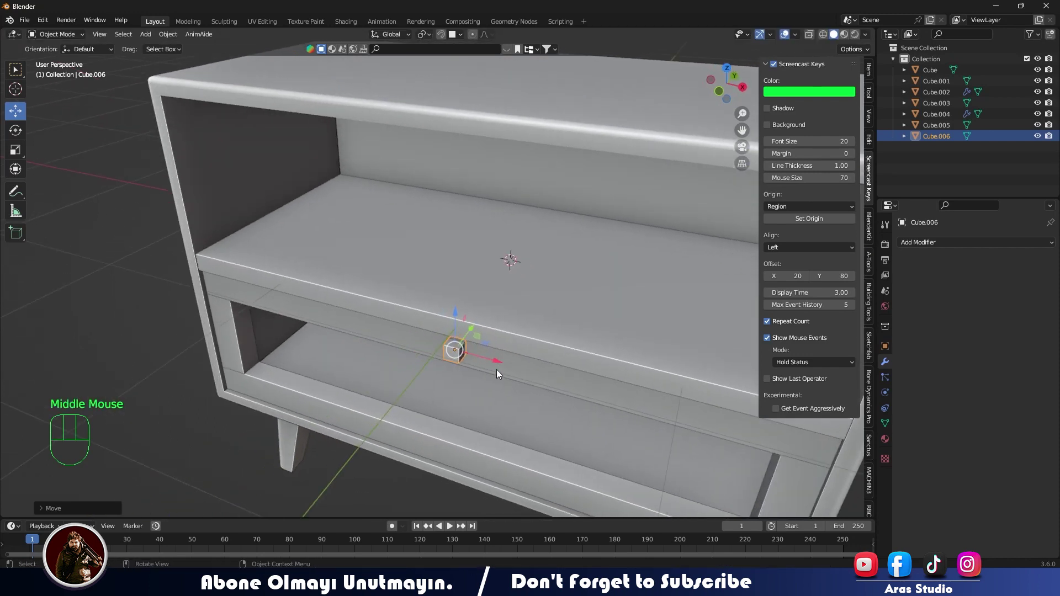
Step: Place the cube on the front rail and narrow its width into a small handle block, viewed from above
key("KP_7")
key("KP_Decimal")
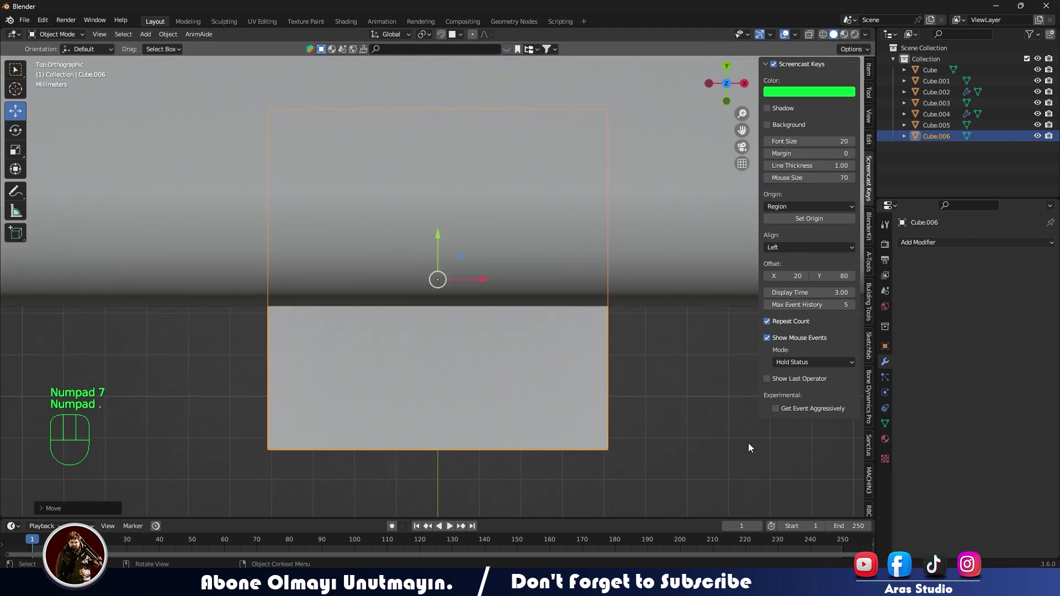
key("s")
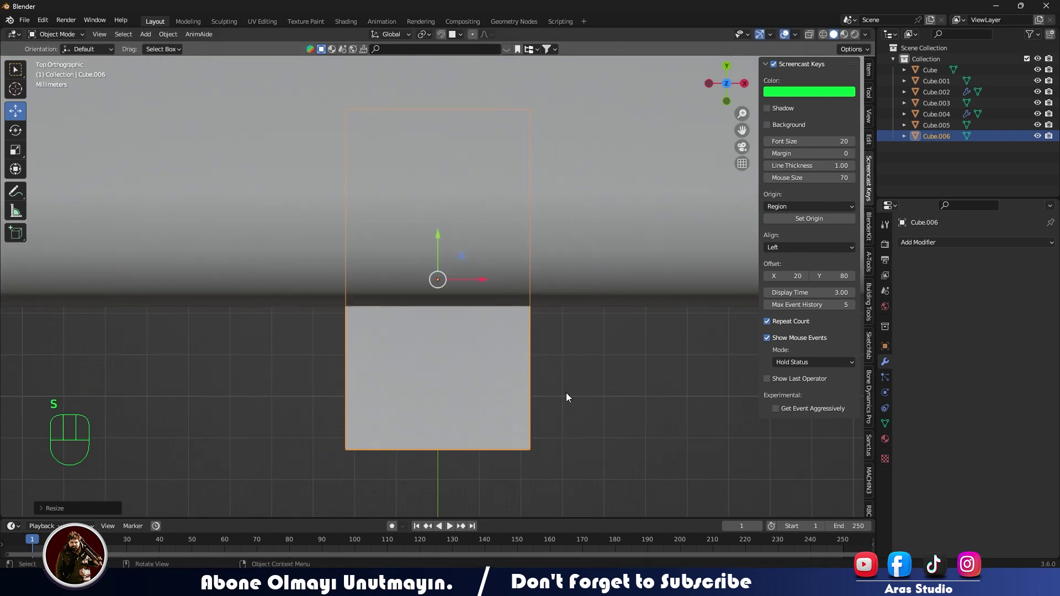
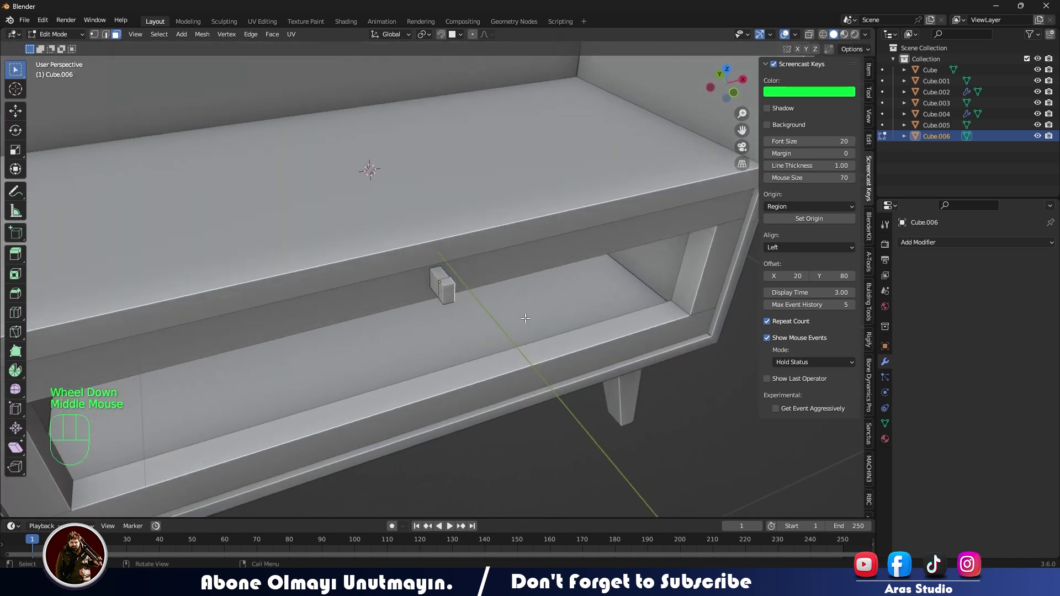
Step: Extrude the handle block sideways into a long thin bar, working in front view
key("KP_1")
scroll("down", 3)
scroll("up", 3)
scroll("up", 3)
key("e")
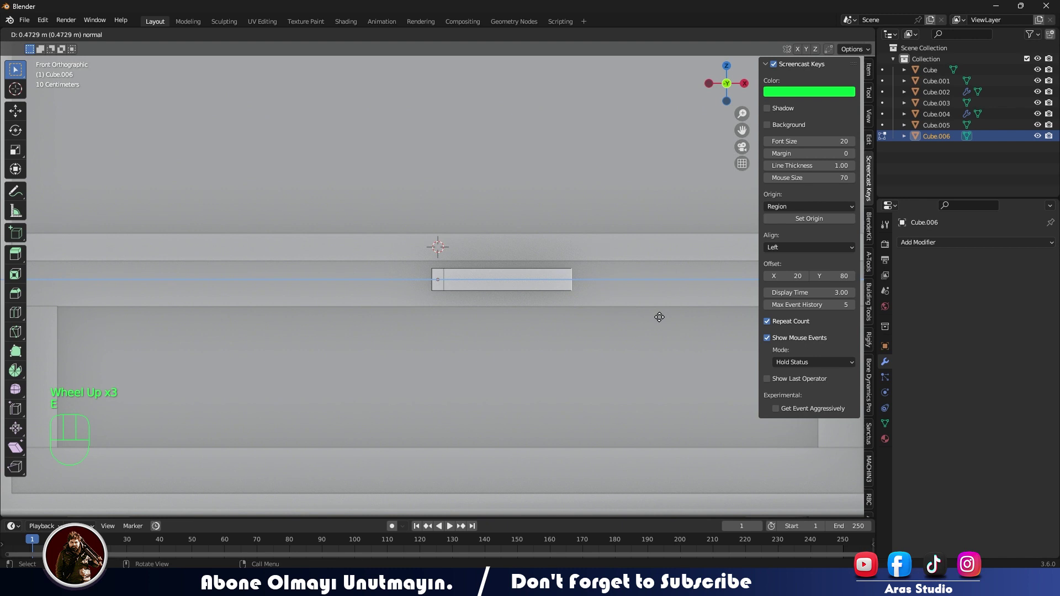
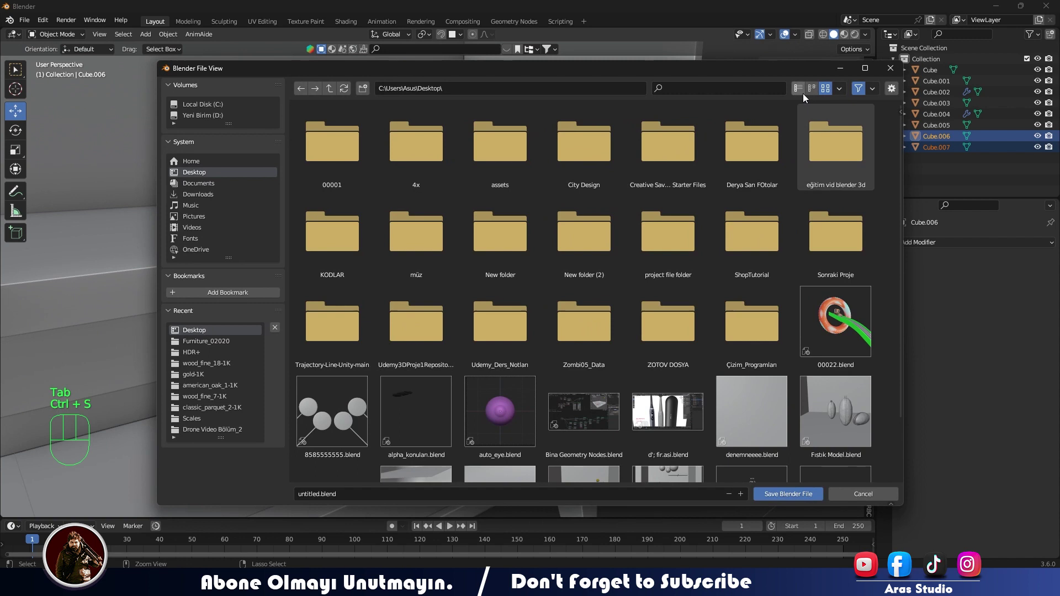
Step: Save the nightstand scene as wood.blend
key("ctrl+s")
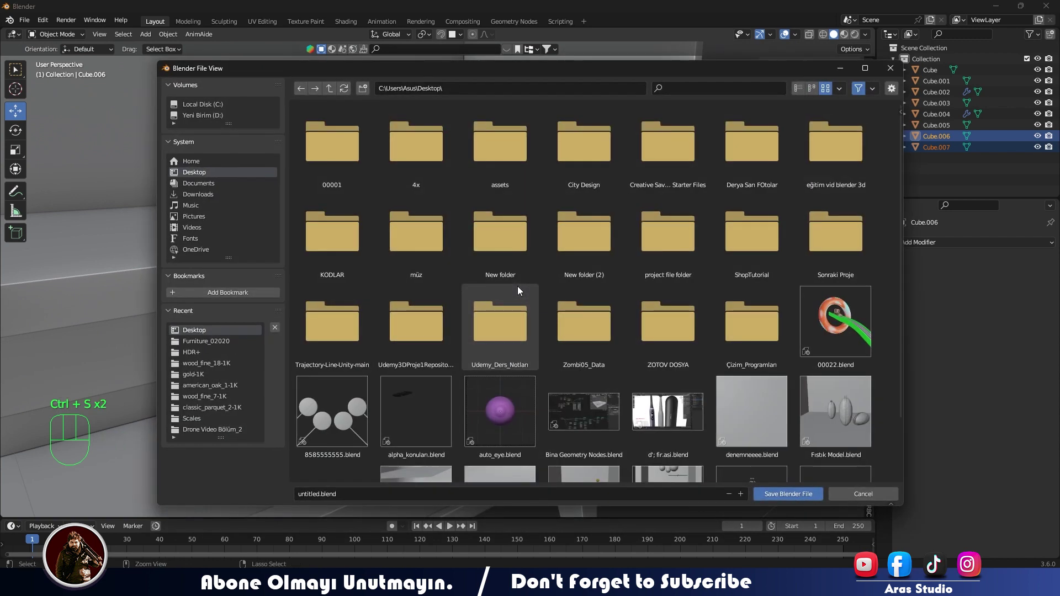
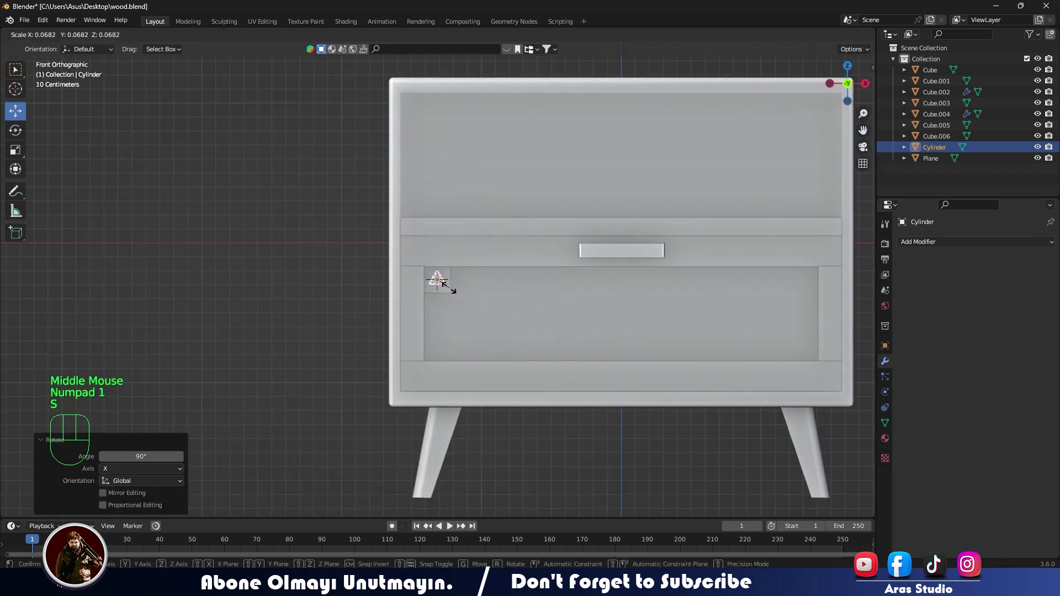
Step: Frame the small triangular piece, scale it up larger and start repositioning it
key("KP_Decimal")
scroll("down", 3)
key("s")
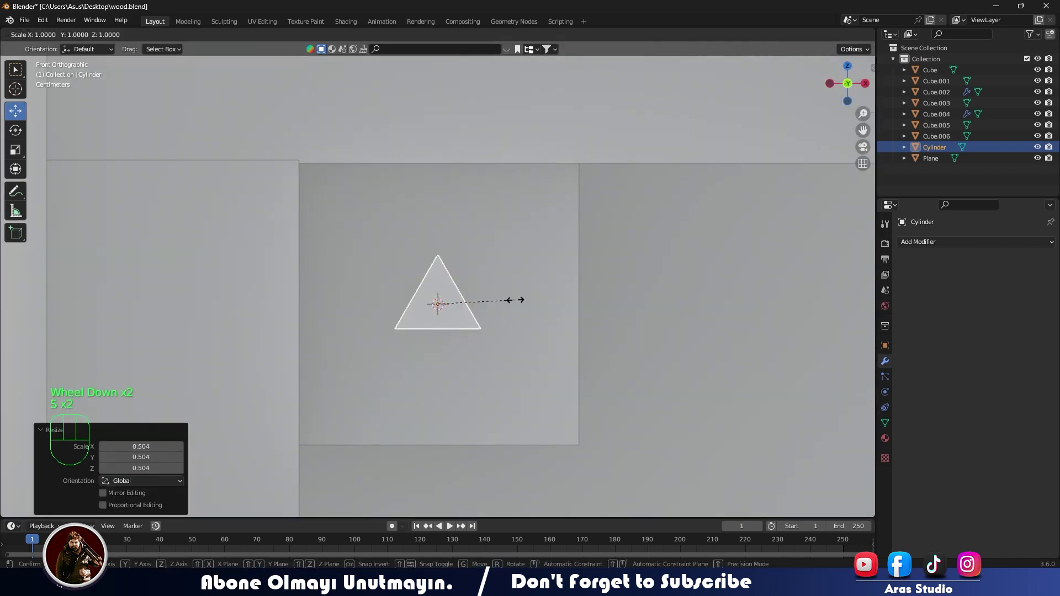
key("s")
key("g")
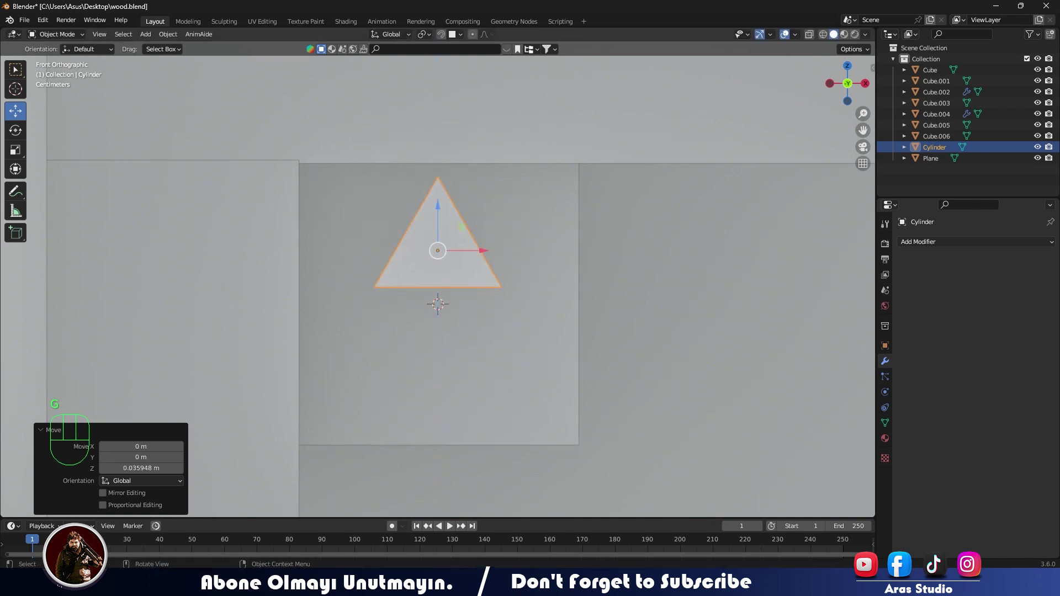